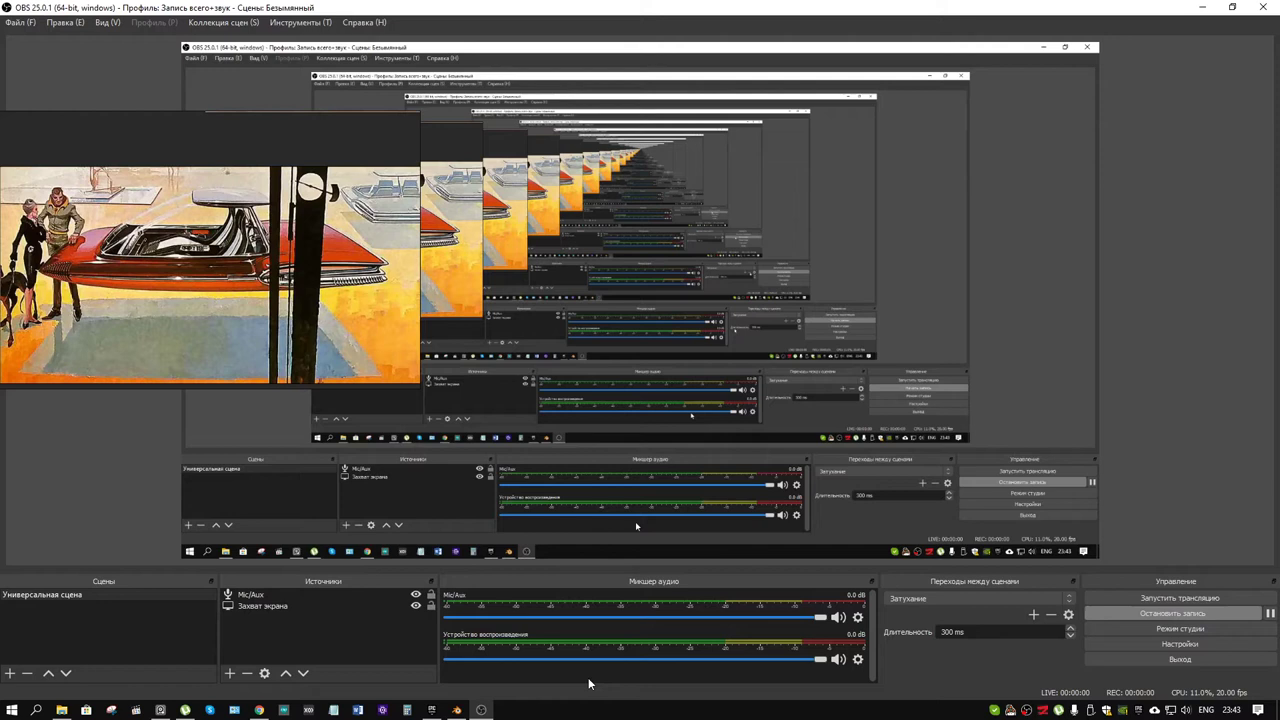
pyautogui.moveTo(854, 395); pyautogui.dragTo(733, 369)
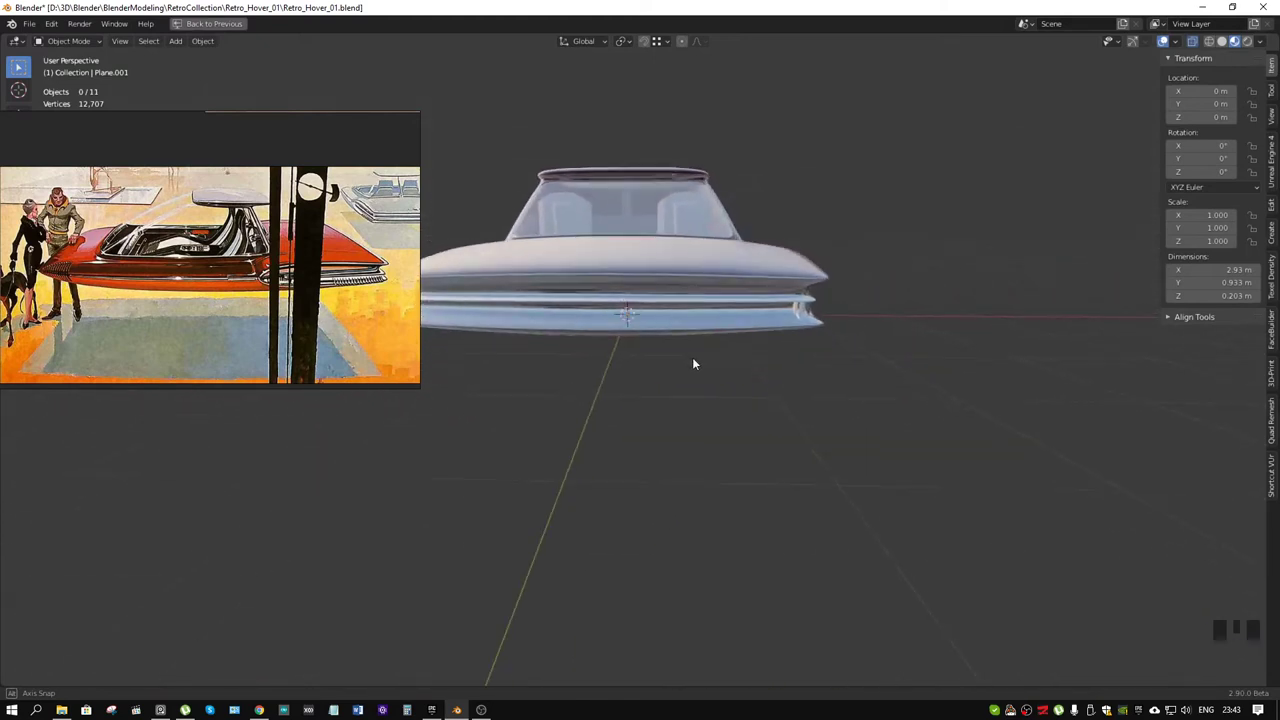
pyautogui.moveTo(722, 344); pyautogui.dragTo(791, 349)
pyautogui.click(791, 349)
pyautogui.press('KP_Decimal')
pyautogui.click(838, 339)
pyautogui.moveTo(911, 370); pyautogui.dragTo(691, 353)
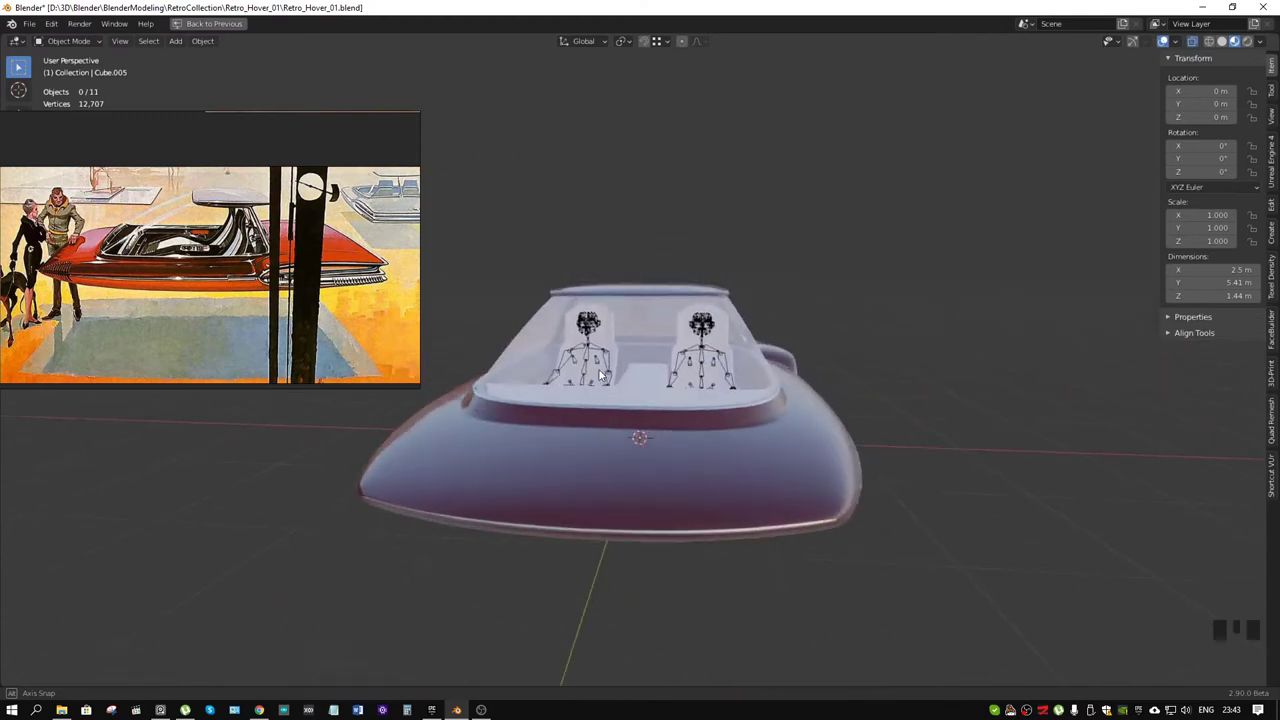
pyautogui.moveTo(576, 372); pyautogui.dragTo(903, 421)
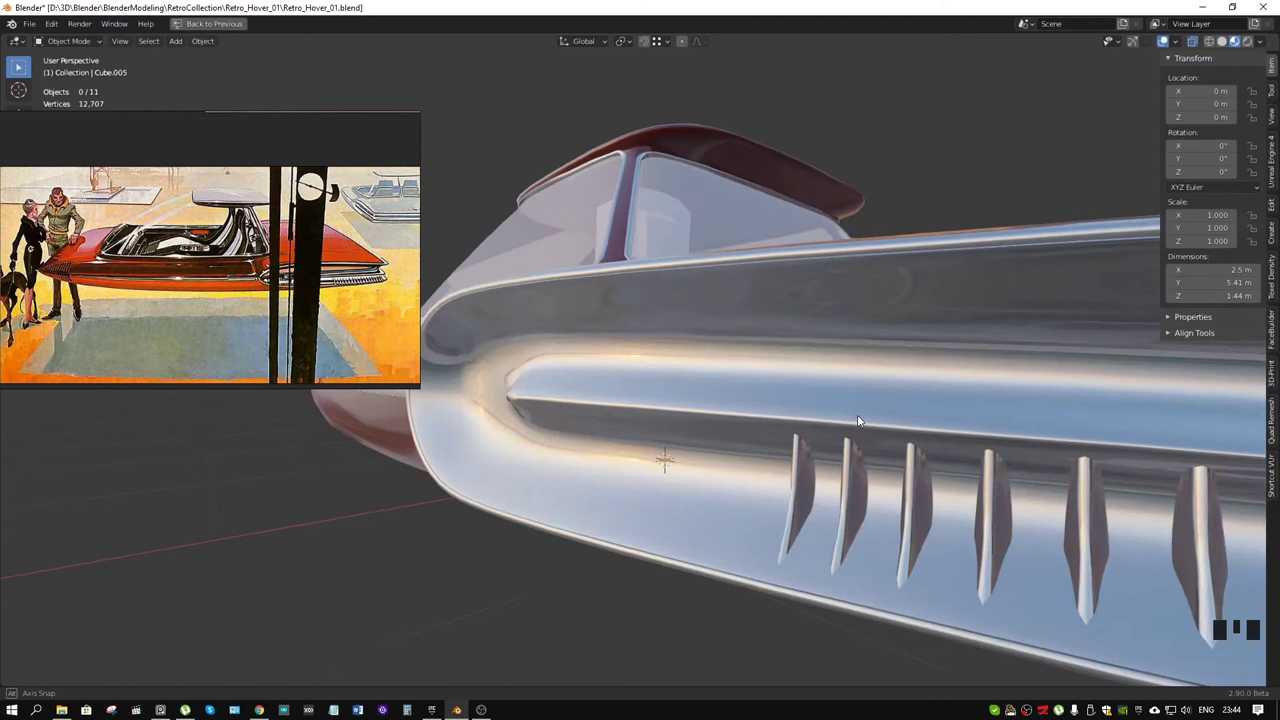
pyautogui.scroll(-3)
pyautogui.middleClick(848, 415)
pyautogui.scroll(3)
pyautogui.moveTo(854, 411); pyautogui.dragTo(894, 456)
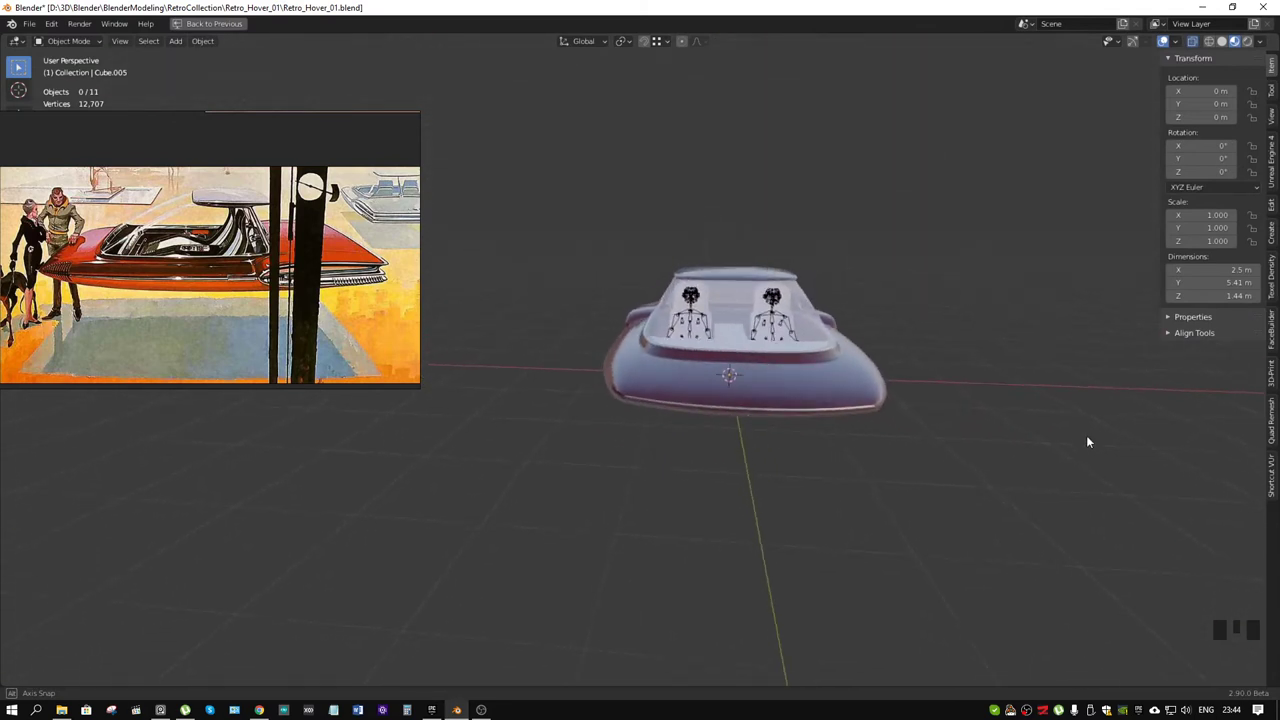
pyautogui.middleClick(1060, 432)
pyautogui.scroll(3)
pyautogui.moveTo(1112, 432); pyautogui.dragTo(1117, 335)
pyautogui.scroll(-3)
pyautogui.moveTo(1071, 440); pyautogui.dragTo(832, 614)
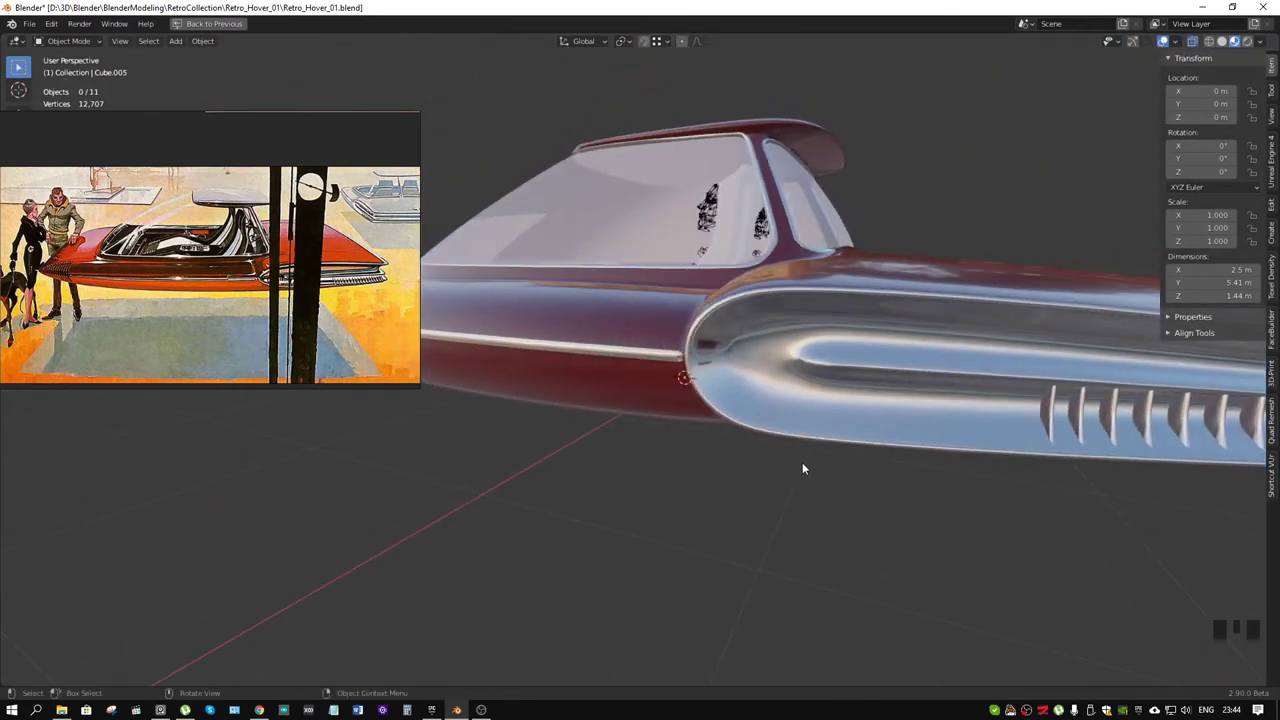
pyautogui.moveTo(863, 440); pyautogui.dragTo(957, 433)
pyautogui.scroll(3)
pyautogui.moveTo(951, 451); pyautogui.dragTo(778, 449)
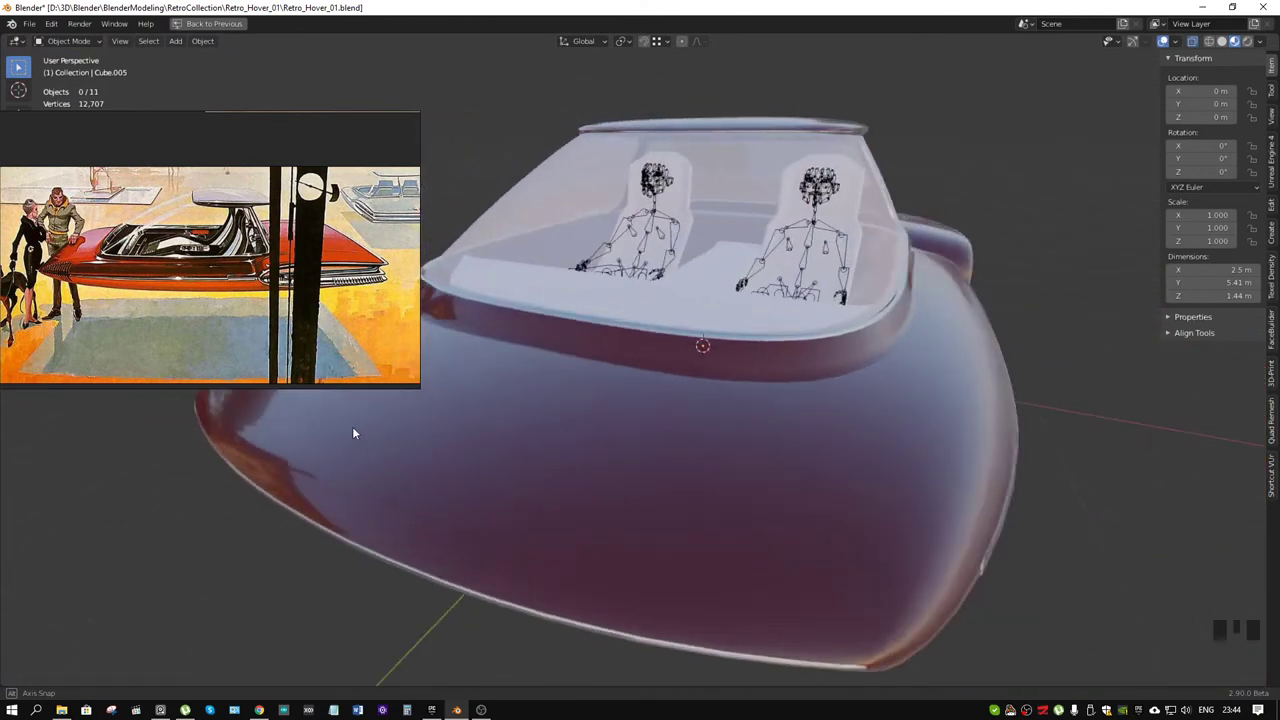
# - Orbit around the car, toggling X-ray (Alt+Z) to look inside the cockpit
pyautogui.scroll(-3)
pyautogui.middleClick(824, 370)
pyautogui.scroll(-3)
pyautogui.moveTo(977, 364); pyautogui.dragTo(1230, 44)
pyautogui.click(1230, 44)
pyautogui.moveTo(1029, 235); pyautogui.dragTo(1079, 233)
pyautogui.press('alt+z')
pyautogui.middleClick(1023, 267)
pyautogui.scroll(3)
pyautogui.moveTo(868, 322); pyautogui.dragTo(867, 373)
pyautogui.scroll(-3)
pyautogui.moveTo(797, 379); pyautogui.dragTo(1214, 46)
pyautogui.click(1214, 46)
pyautogui.scroll(3)
pyautogui.moveTo(858, 322); pyautogui.dragTo(860, 296)
pyautogui.press('alt+z')
# - Select the first skeleton rig seated in the cockpit and hide it
pyautogui.moveTo(896, 304); pyautogui.dragTo(807, 331)
pyautogui.scroll(-3)
pyautogui.moveTo(805, 332); pyautogui.dragTo(1229, 44)
pyautogui.moveTo(1229, 44); pyautogui.dragTo(886, 232)
pyautogui.middleClick(886, 232)
pyautogui.press('a')
pyautogui.moveTo(983, 213); pyautogui.dragTo(800, 289)
pyautogui.click(800, 289)
pyautogui.click(797, 295)
pyautogui.press('h')
# - Select the second skeleton rig and hide it, leaving the cockpit empty
pyautogui.click(757, 296)
pyautogui.click(757, 299)
pyautogui.press('h')
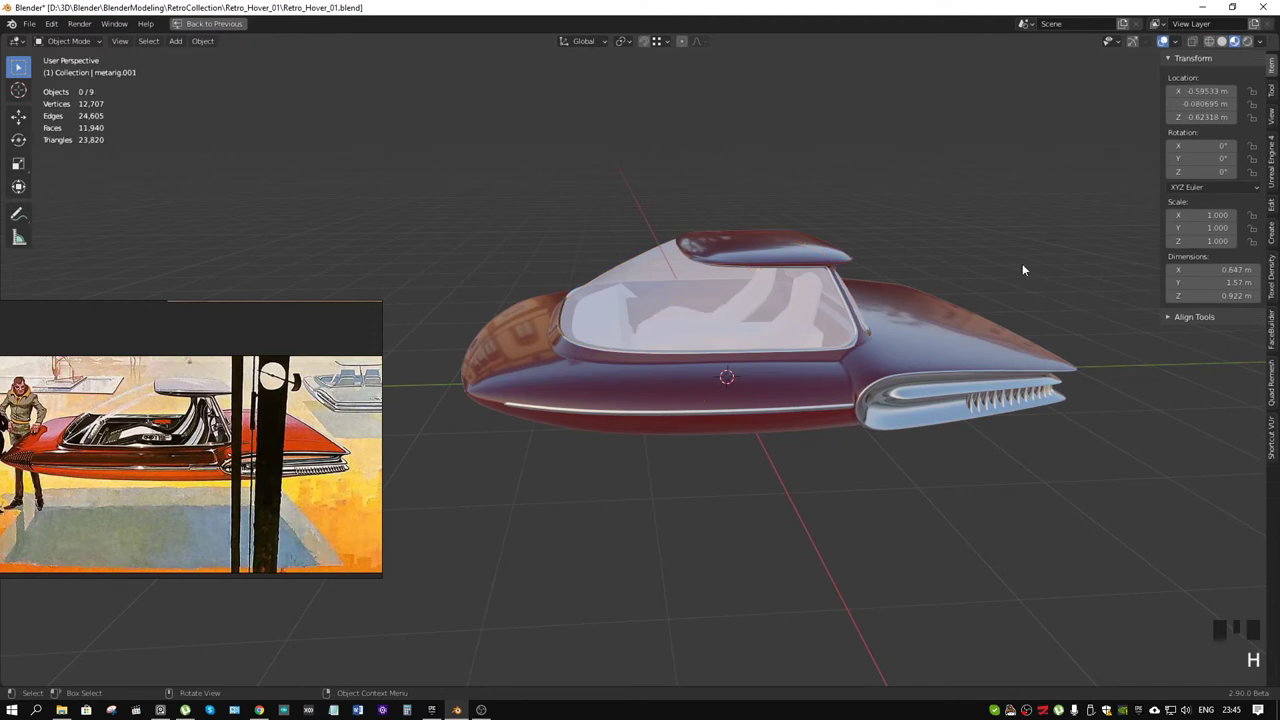
# - Select the glass windshield and hide it to expose the seats
pyautogui.moveTo(1073, 265); pyautogui.dragTo(753, 359)
pyautogui.click(753, 359)
pyautogui.click(753, 359)
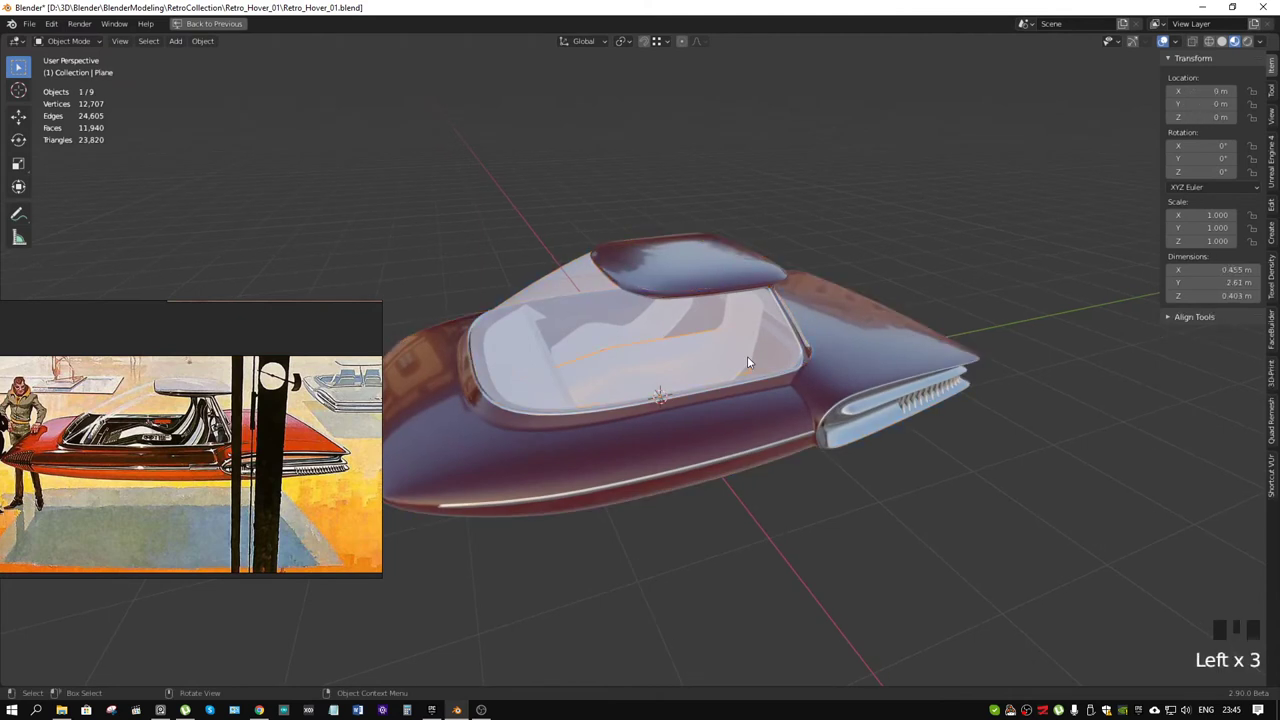
pyautogui.middleClick(588, 303)
pyautogui.scroll(3)
pyautogui.moveTo(591, 284); pyautogui.dragTo(666, 297)
pyautogui.press('h')
# - Move in closer to the cockpit and select the seats
pyautogui.middleClick(706, 301)
pyautogui.click(766, 347)
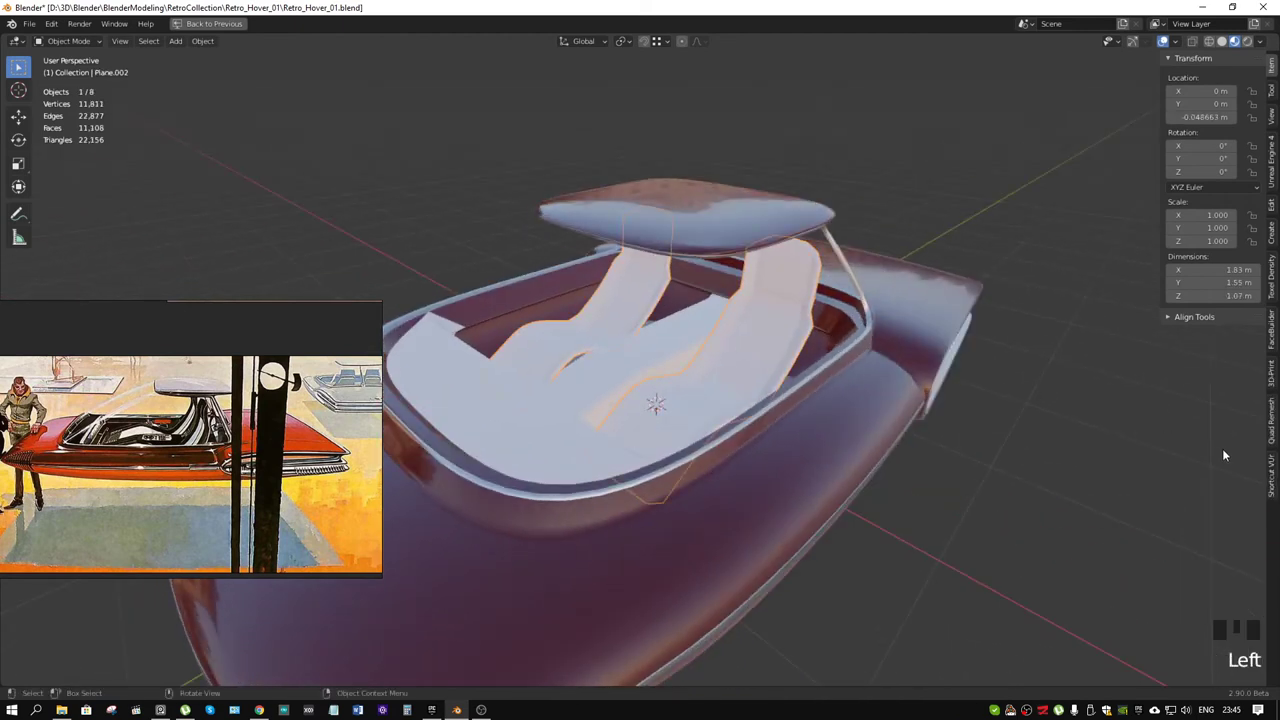
# - Restore the full layout and give the seats a new brown material
pyautogui.press('ctrl+space')
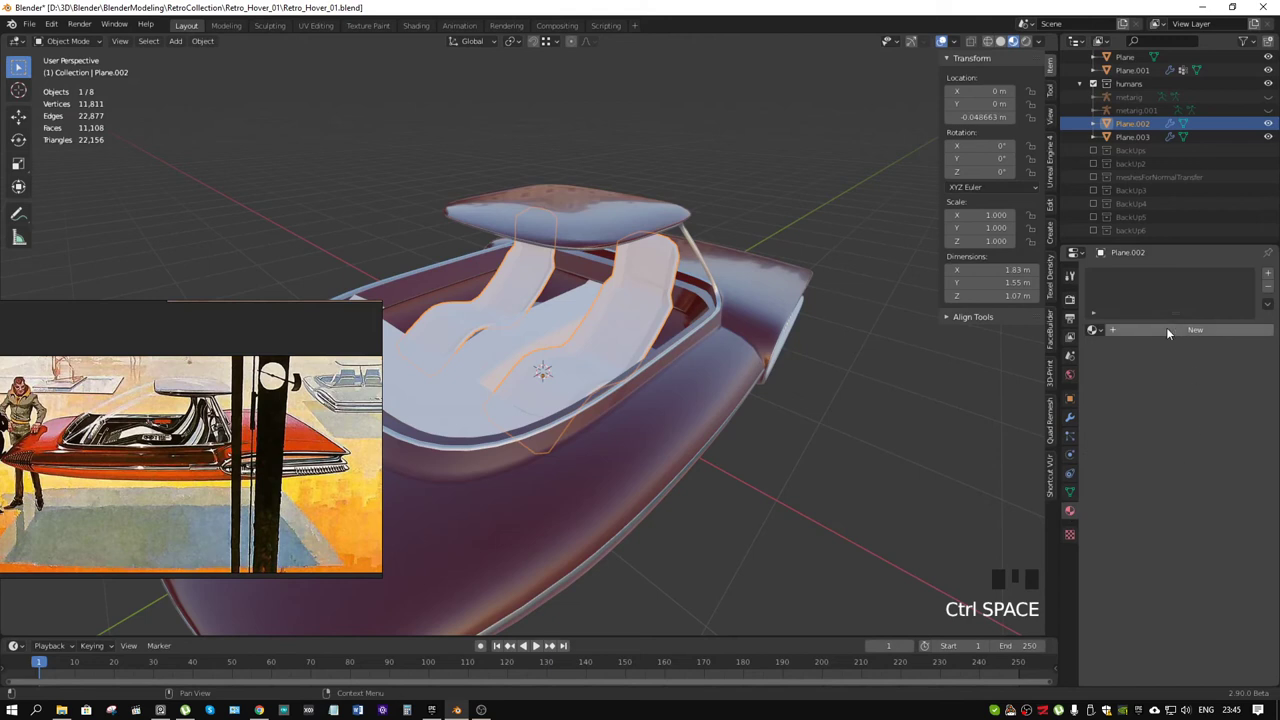
pyautogui.click(1170, 328)
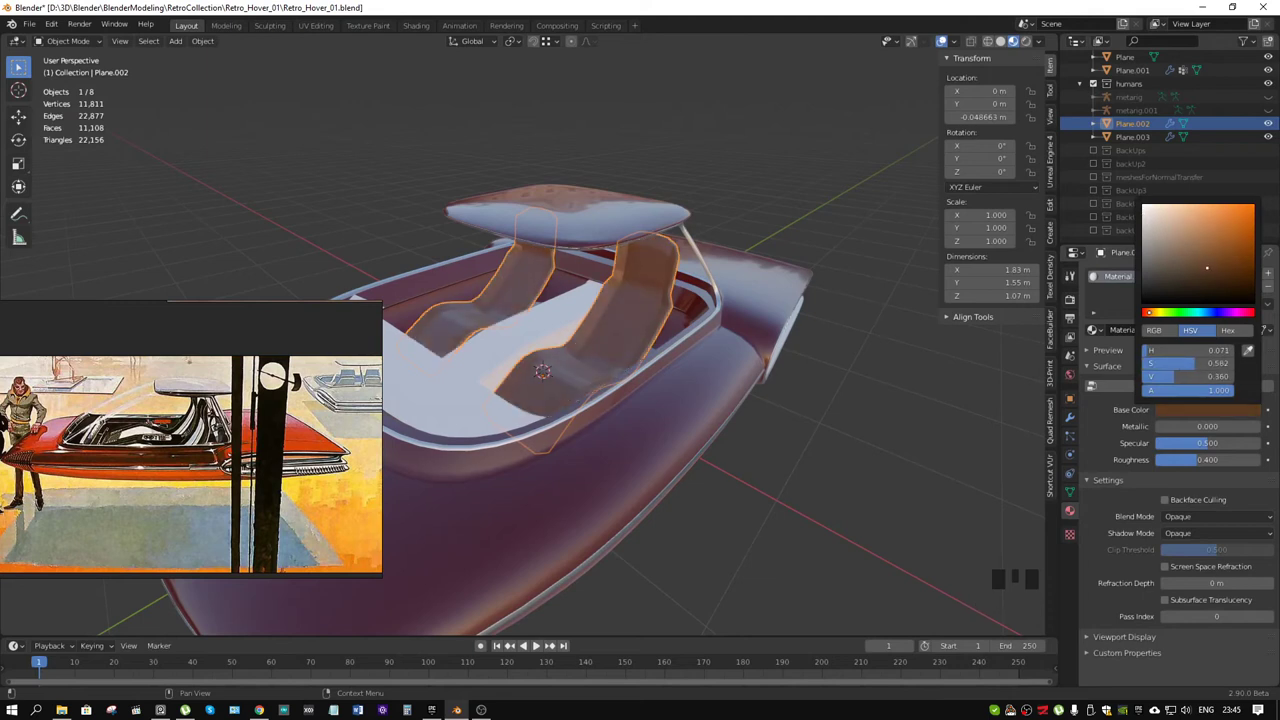
pyautogui.click(543, 321)
pyautogui.moveTo(612, 337); pyautogui.dragTo(1188, 332)
# - Give the cockpit floor a new grey material and darken the dashboard panel's colour
pyautogui.click(1188, 332)
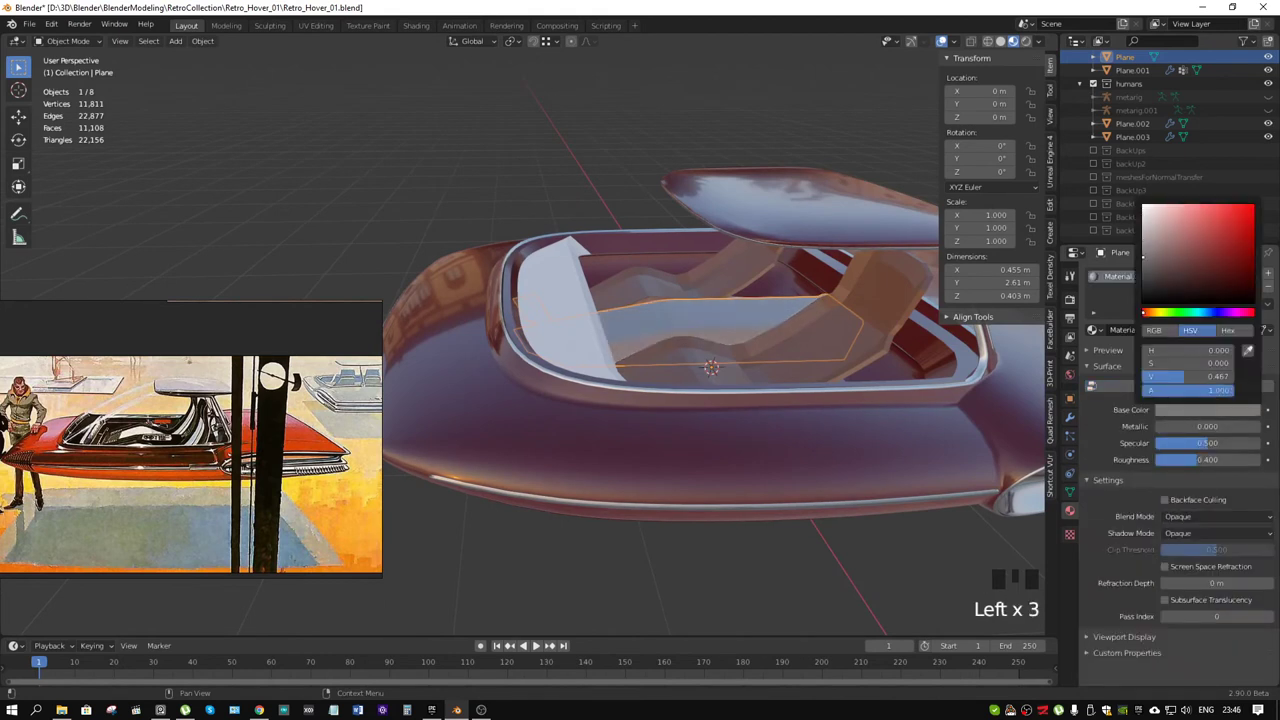
pyautogui.click(577, 287)
pyautogui.moveTo(618, 298); pyautogui.dragTo(1125, 334)
pyautogui.click(1125, 334)
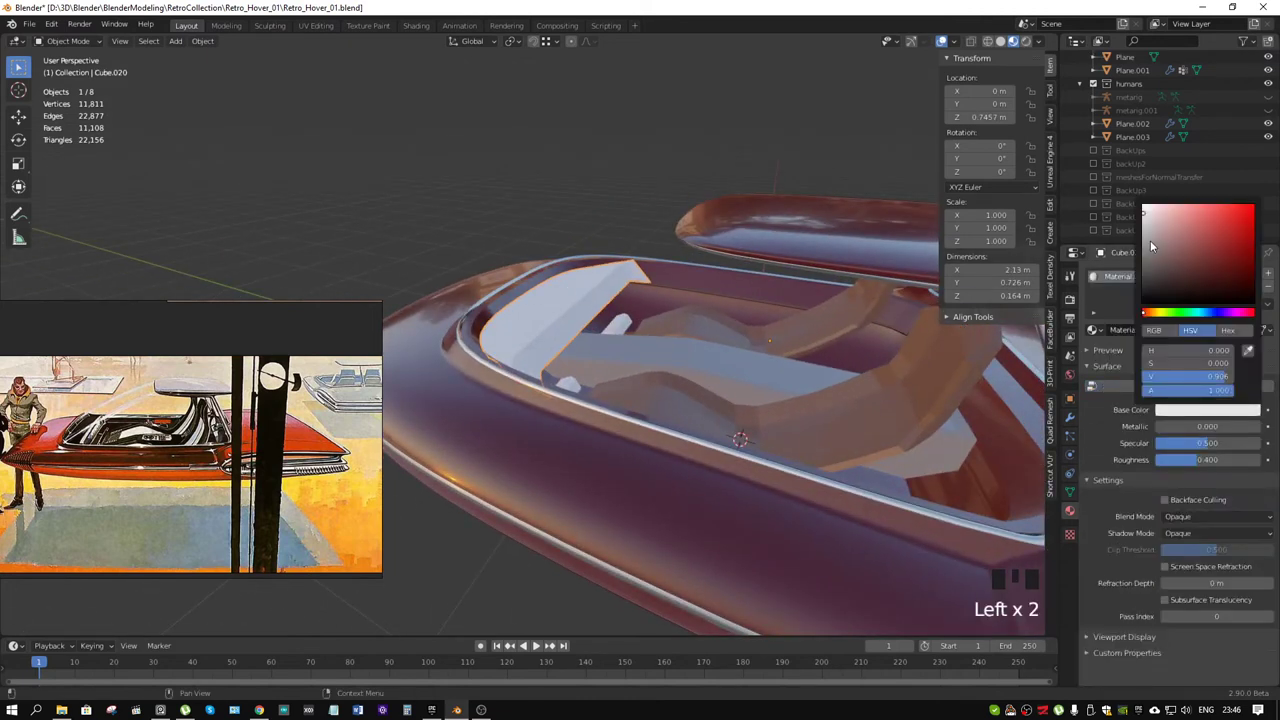
pyautogui.click(1149, 241)
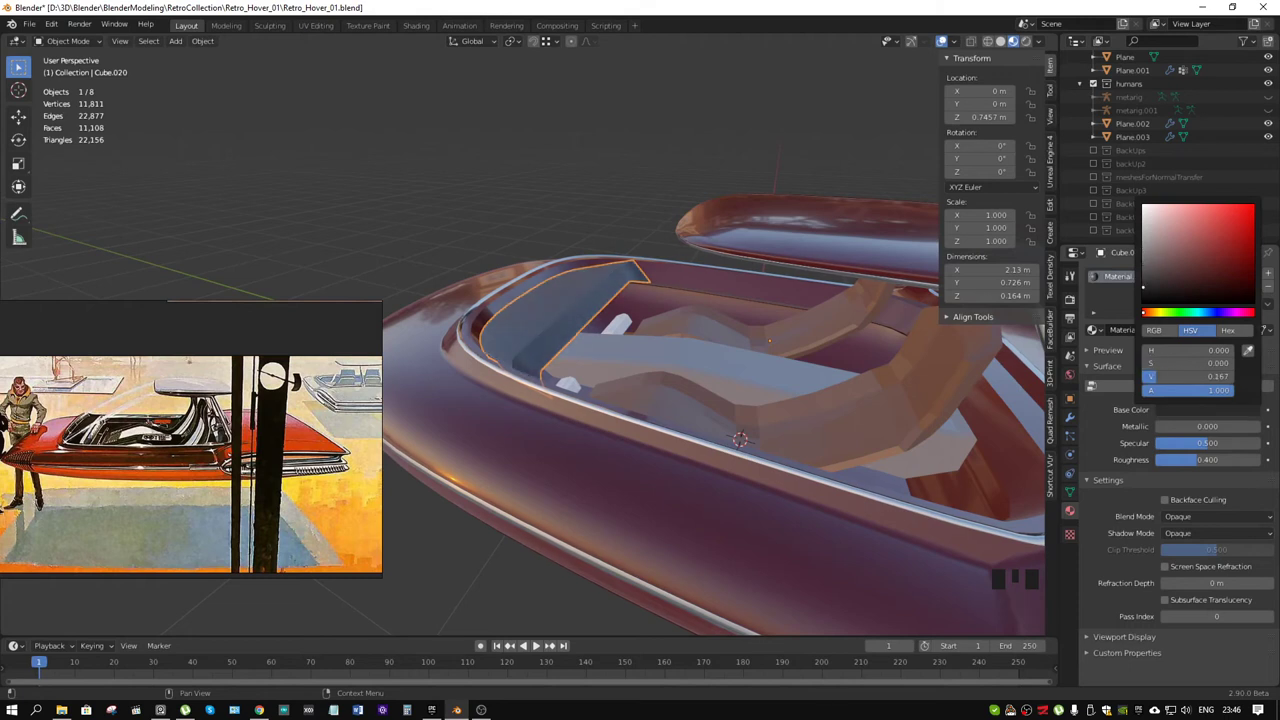
# - Select the small console box inside the cockpit and darken its colour to grey
pyautogui.middleClick(618, 231)
pyautogui.scroll(-3)
pyautogui.moveTo(720, 268); pyautogui.dragTo(518, 371)
pyautogui.scroll(3)
pyautogui.middleClick(498, 394)
pyautogui.click(713, 327)
pyautogui.middleClick(747, 327)
pyautogui.scroll(3)
pyautogui.moveTo(782, 383); pyautogui.dragTo(1162, 332)
pyautogui.moveTo(1162, 332); pyautogui.dragTo(1128, 387)
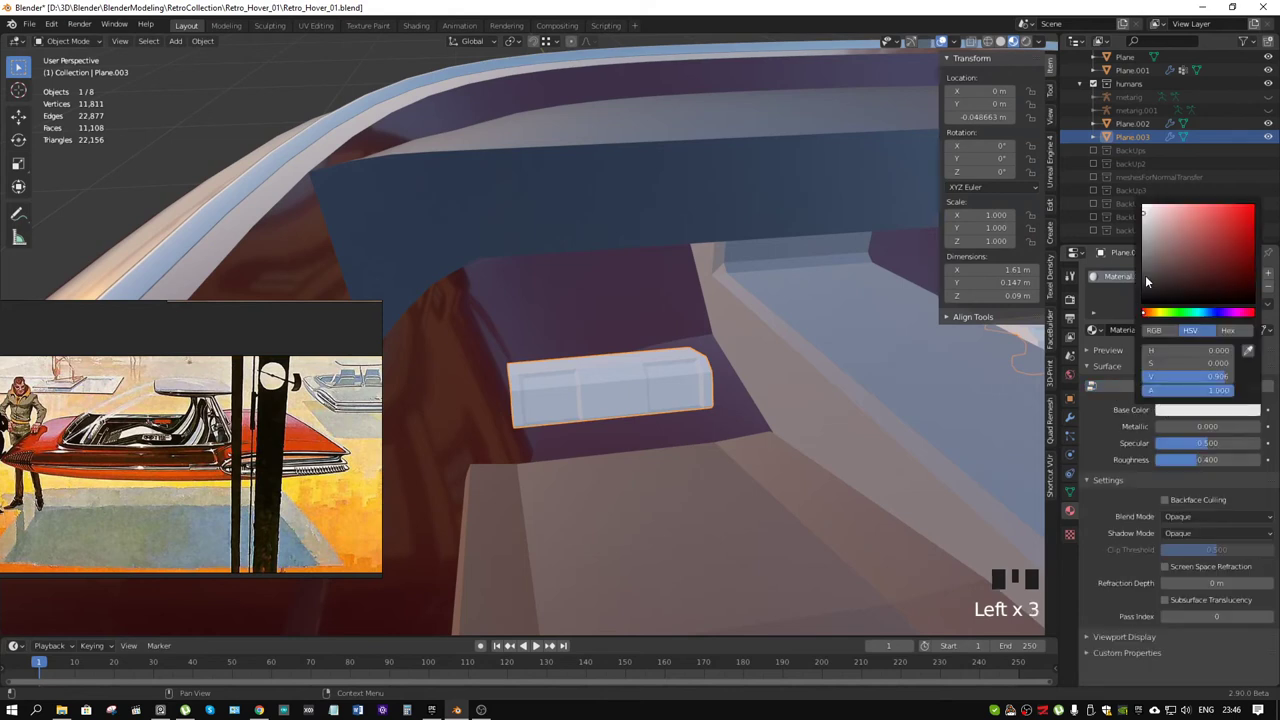
pyautogui.click(1154, 268)
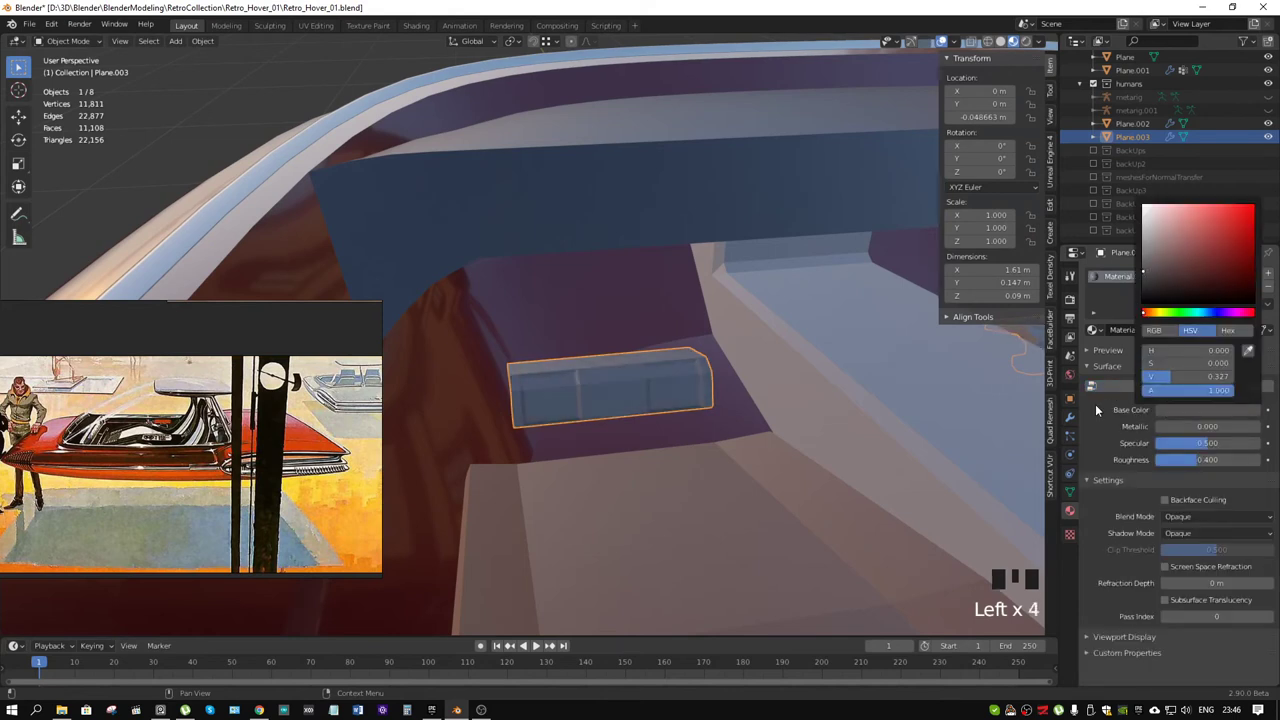
# - Unhide everything (Alt+H) so the rigs return, then re-hide two unwanted objects
pyautogui.scroll(-3)
pyautogui.middleClick(650, 329)
pyautogui.scroll(-3)
pyautogui.moveTo(745, 308); pyautogui.dragTo(759, 308)
pyautogui.press('alt+h')
pyautogui.click(712, 460)
pyautogui.click(826, 202)
pyautogui.moveTo(825, 211); pyautogui.dragTo(883, 196)
pyautogui.press('h')
pyautogui.scroll(3)
pyautogui.moveTo(782, 195); pyautogui.dragTo(549, 180)
pyautogui.click(549, 180)
pyautogui.press('h')
# - Orbit around and inside the car to examine the body, side pods and recoloured cockpit
pyautogui.moveTo(562, 185); pyautogui.dragTo(784, 222)
pyautogui.scroll(-3)
pyautogui.moveTo(786, 221); pyautogui.dragTo(623, 317)
pyautogui.click(623, 317)
pyautogui.press('KP_Decimal')
pyautogui.middleClick(650, 298)
pyautogui.scroll(3)
pyautogui.moveTo(784, 229); pyautogui.dragTo(720, 306)
pyautogui.scroll(3)
pyautogui.moveTo(709, 293); pyautogui.dragTo(706, 234)
pyautogui.scroll(-3)
pyautogui.moveTo(564, 256); pyautogui.dragTo(751, 417)
pyautogui.click(751, 417)
pyautogui.moveTo(778, 354); pyautogui.dragTo(572, 327)
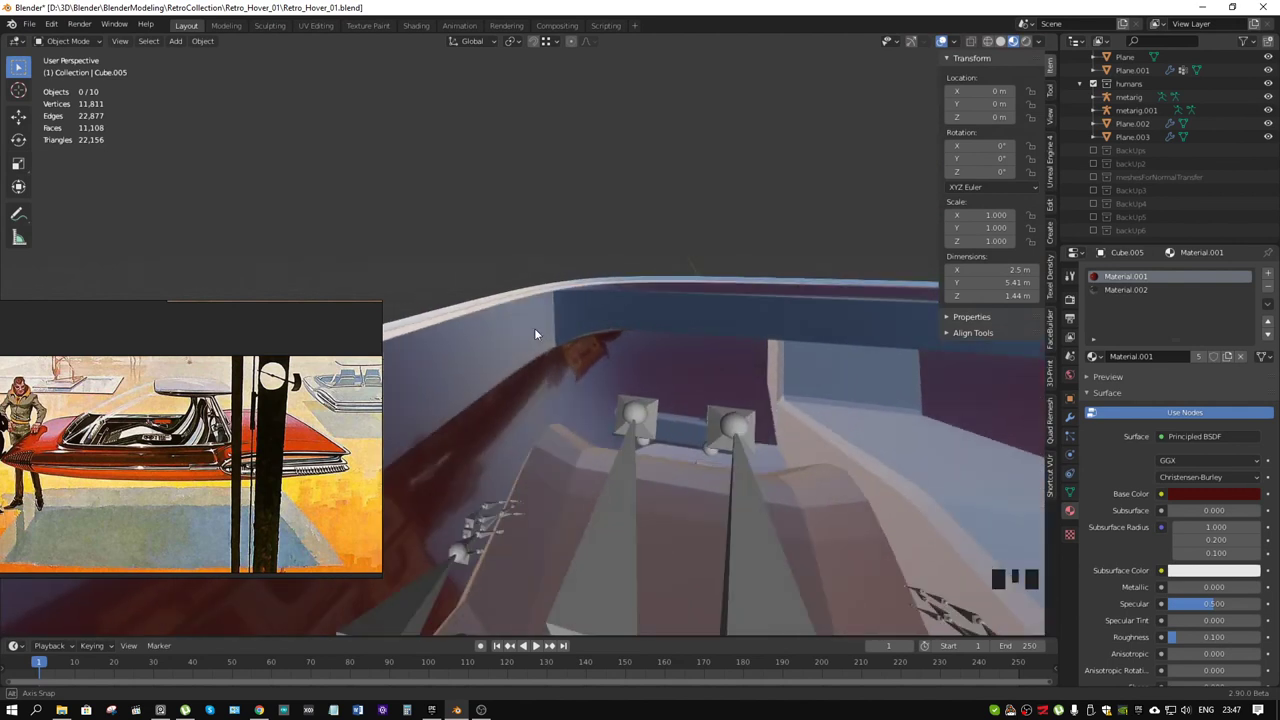